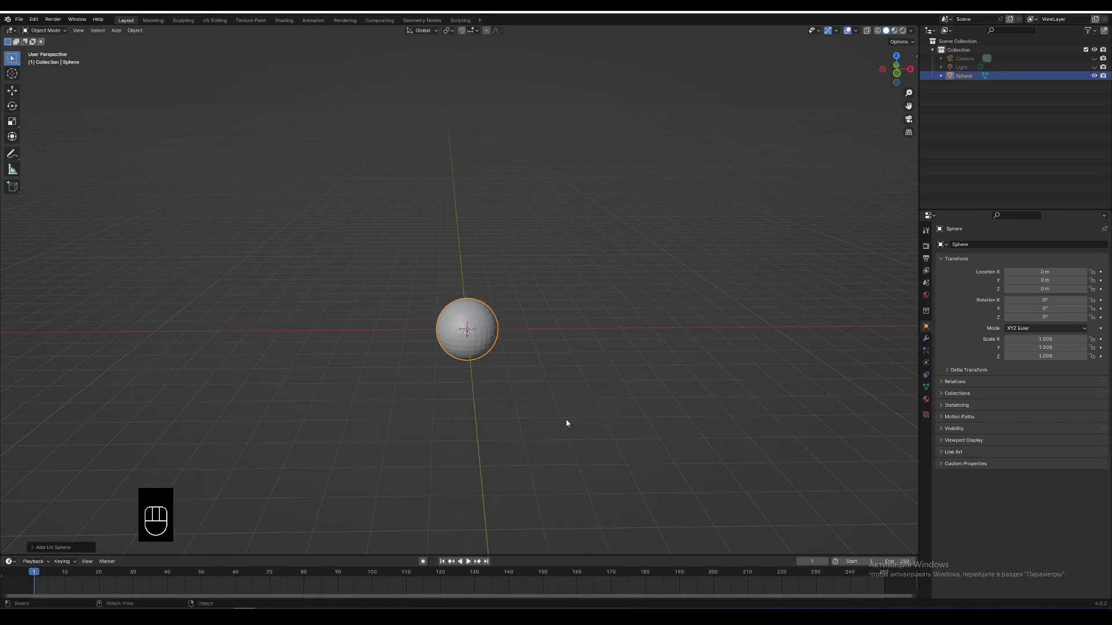
Select the UV sphere and raise it straight up to about 7.7 m.
left_click(575, 364)
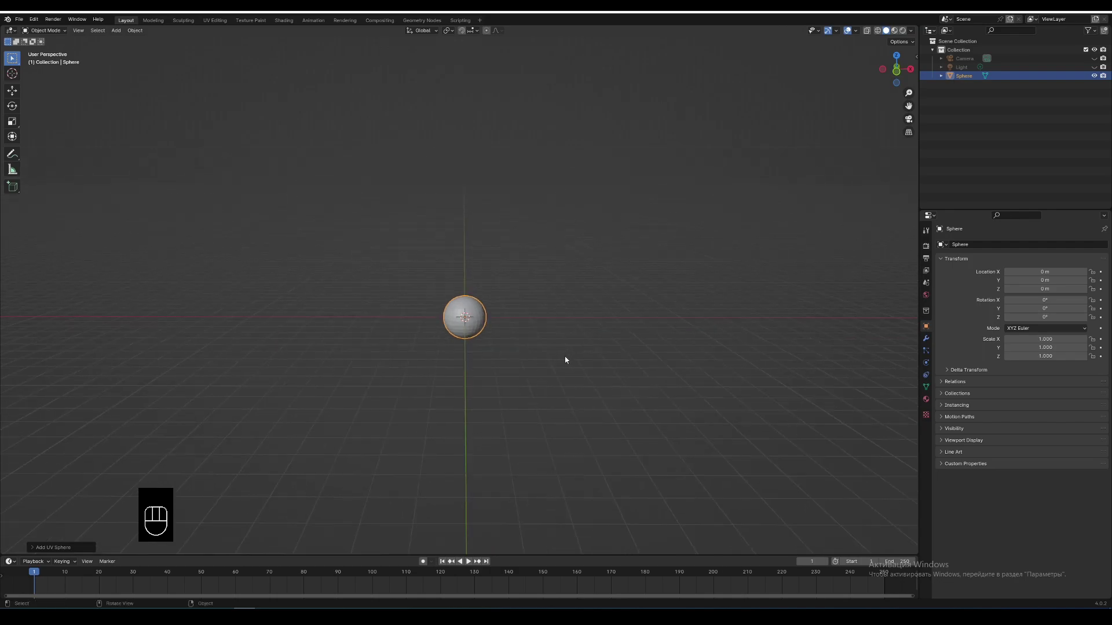
key("g")
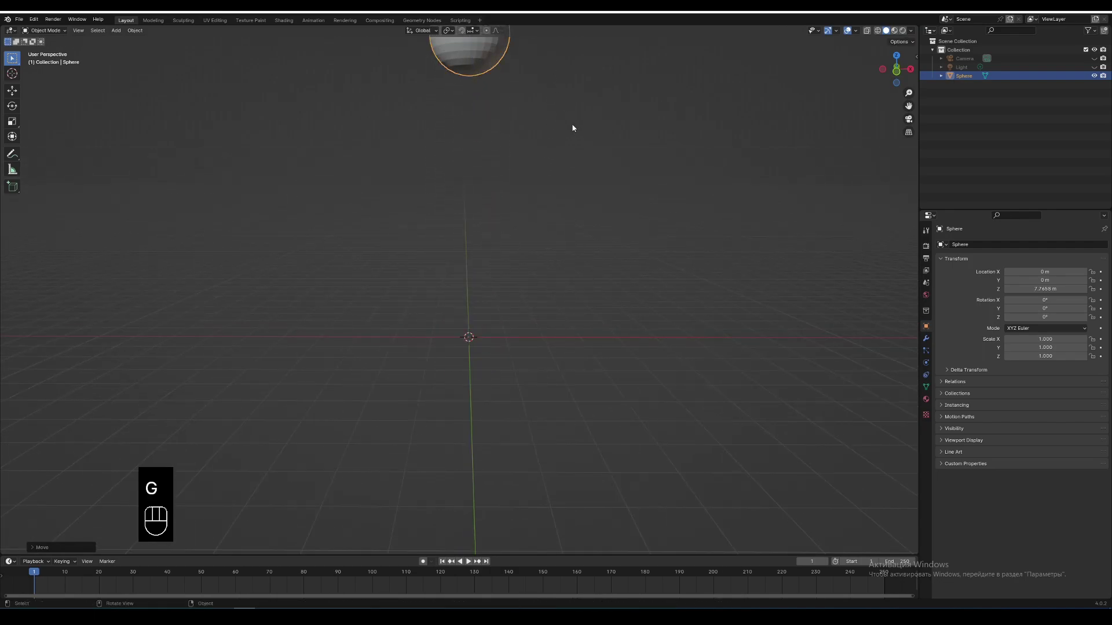
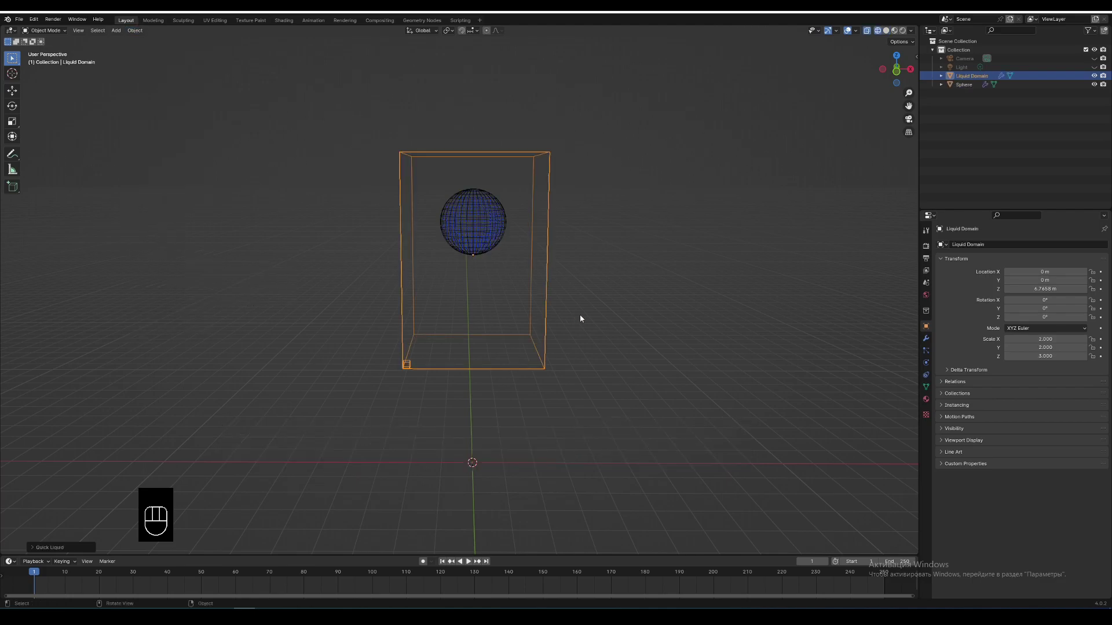
Stretch the Liquid Domain taller along Z so it encloses the sphere's fall path.
key("s")
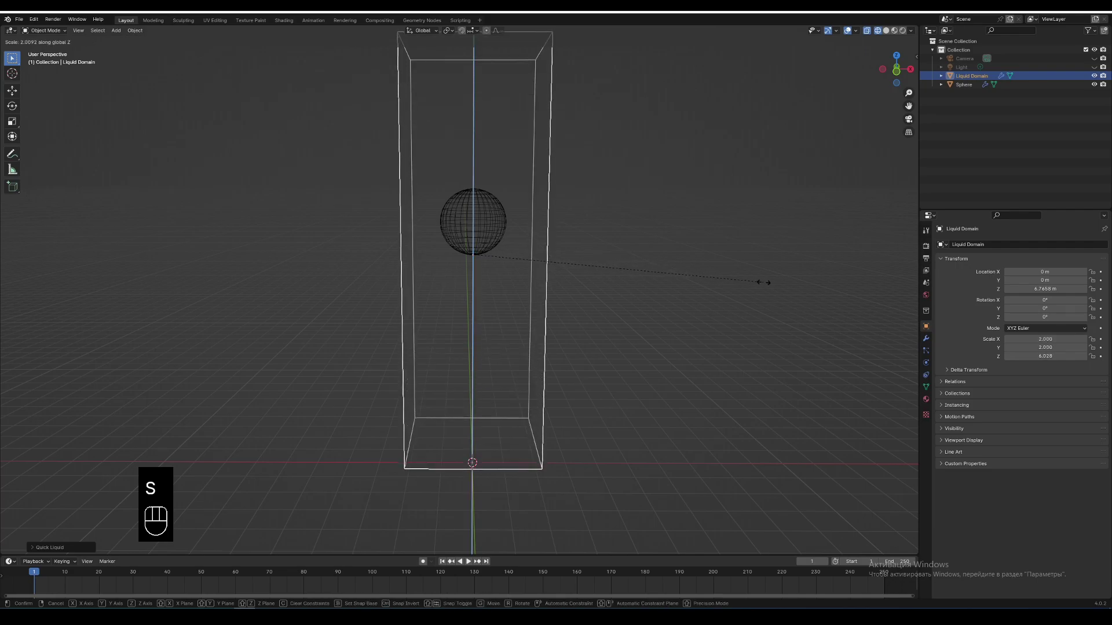
left_click(758, 287)
right_click(755, 264)
middle_click(755, 272)
left_click(755, 277)
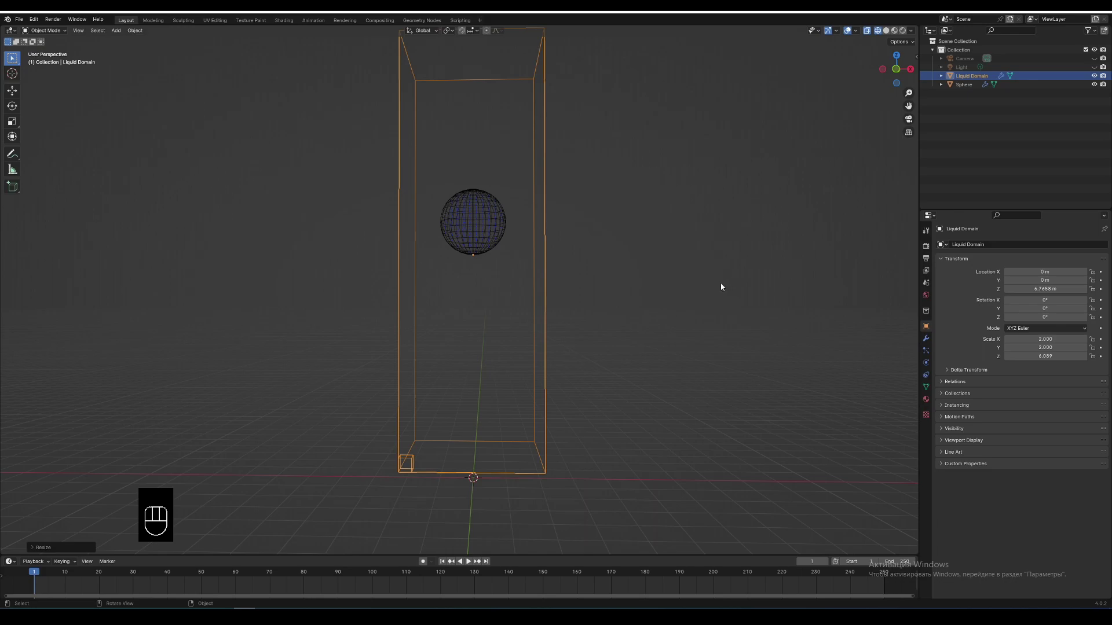
Move the stretched domain down so its base sits on the floor.
key("g")
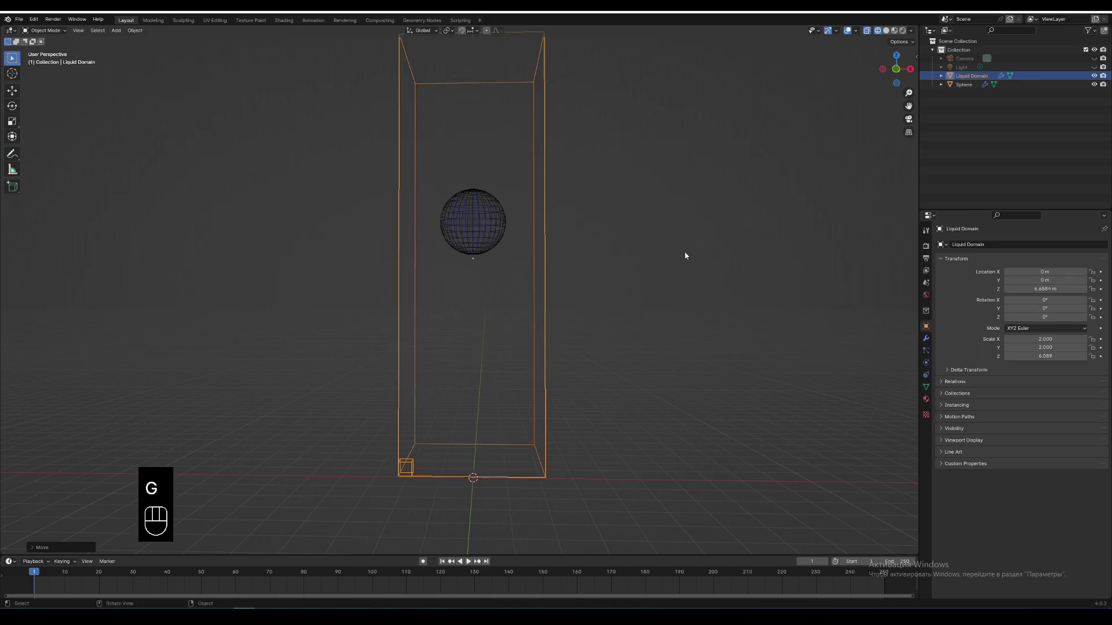
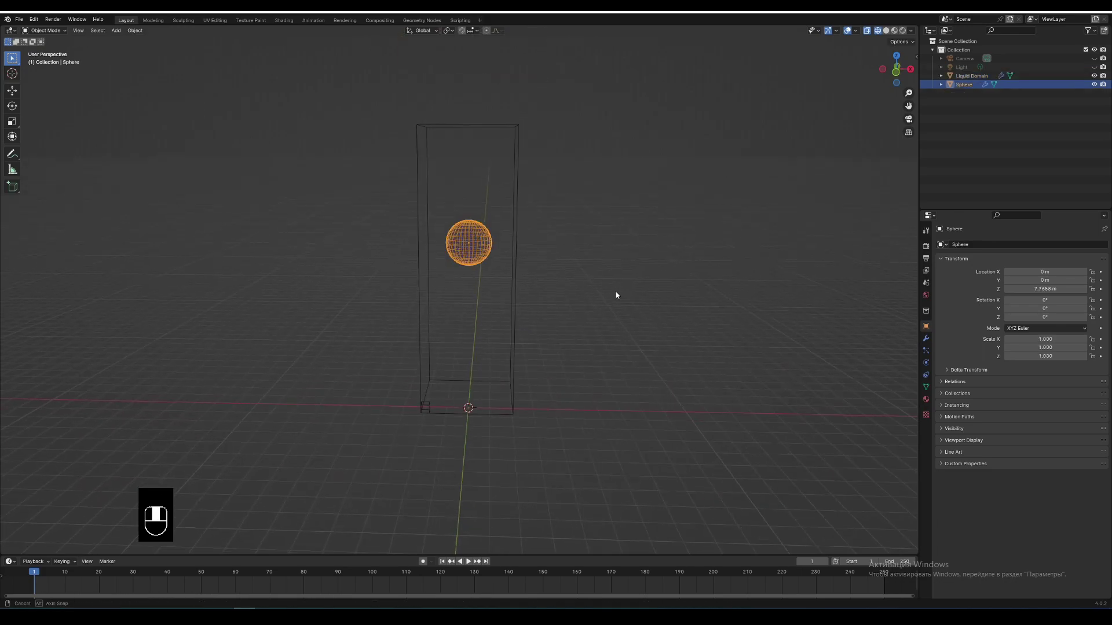
key("g")
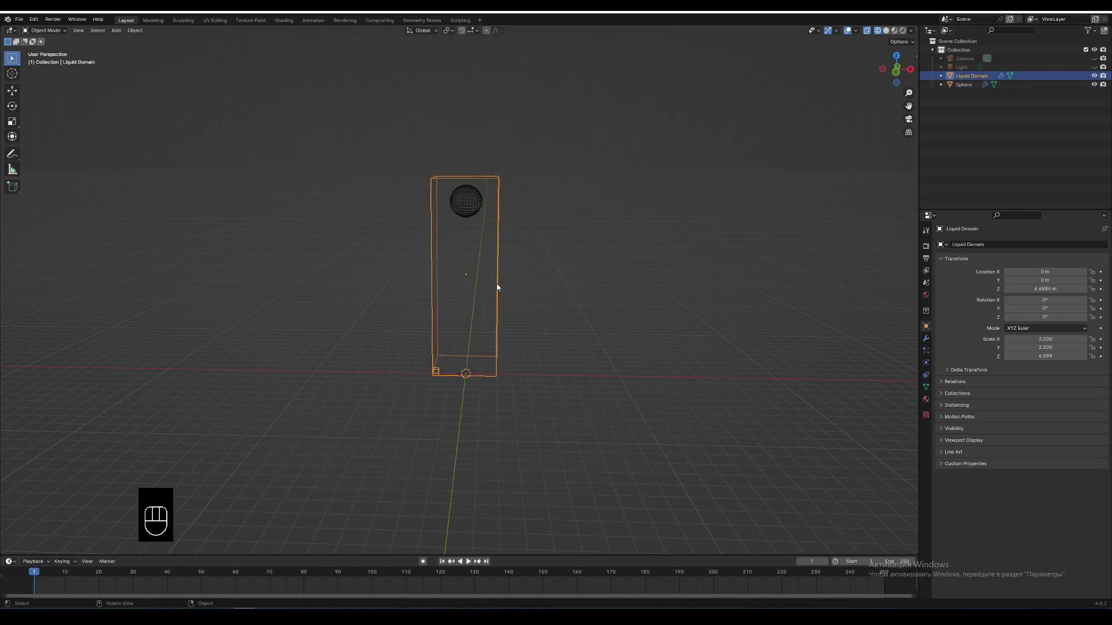
Select the Liquid Domain to review its fluid physics settings.
left_click(638, 279)
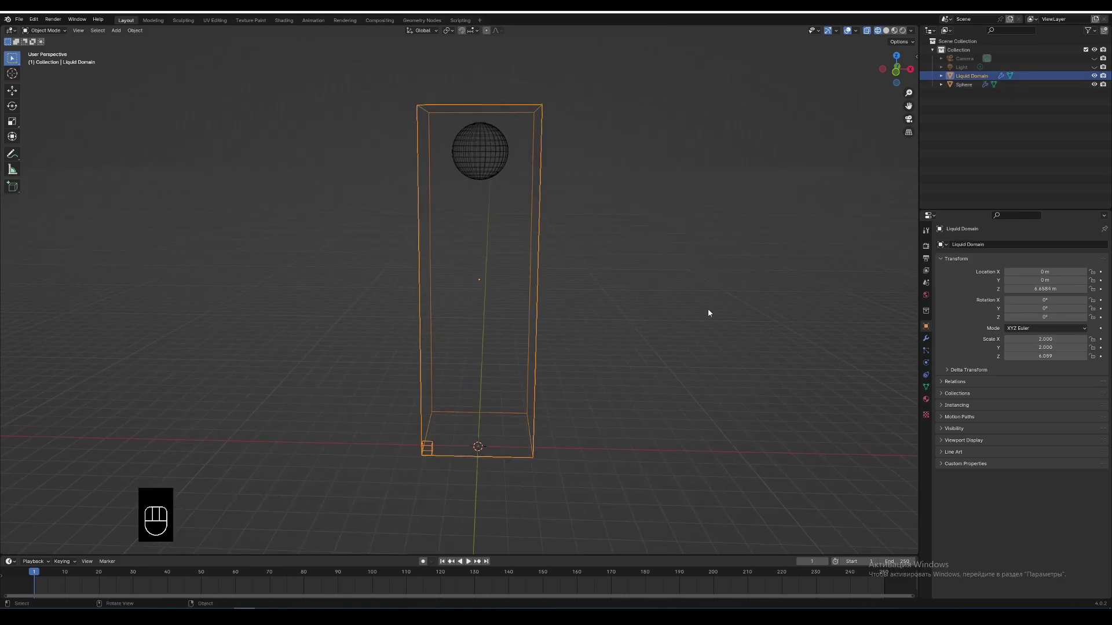
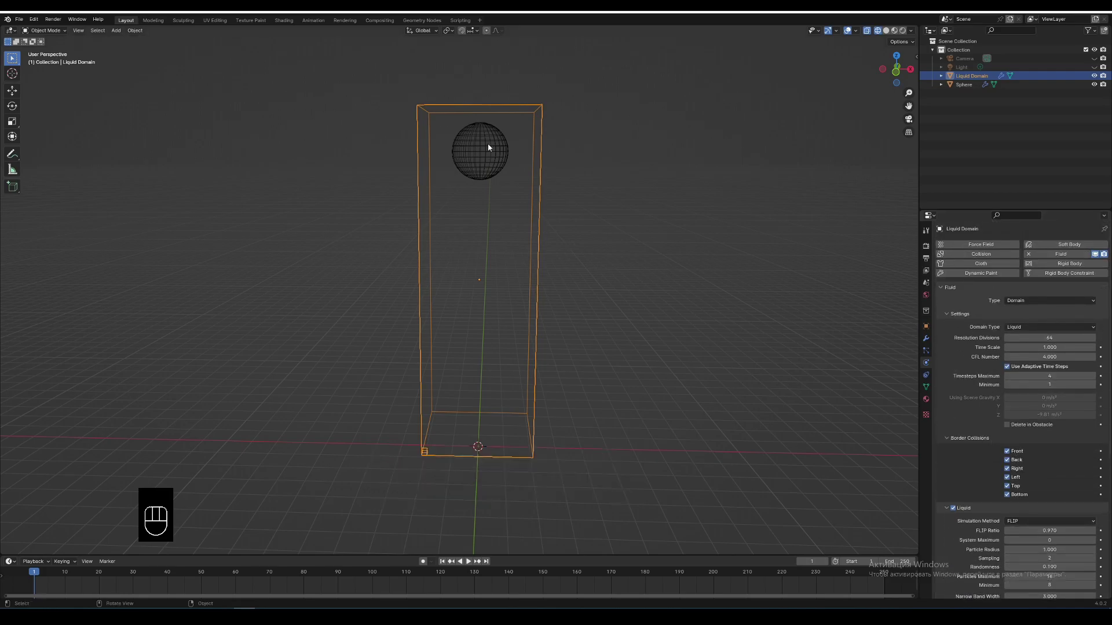
Select the sphere and enable Initial Velocity in its Fluid Flow settings.
left_click(495, 144)
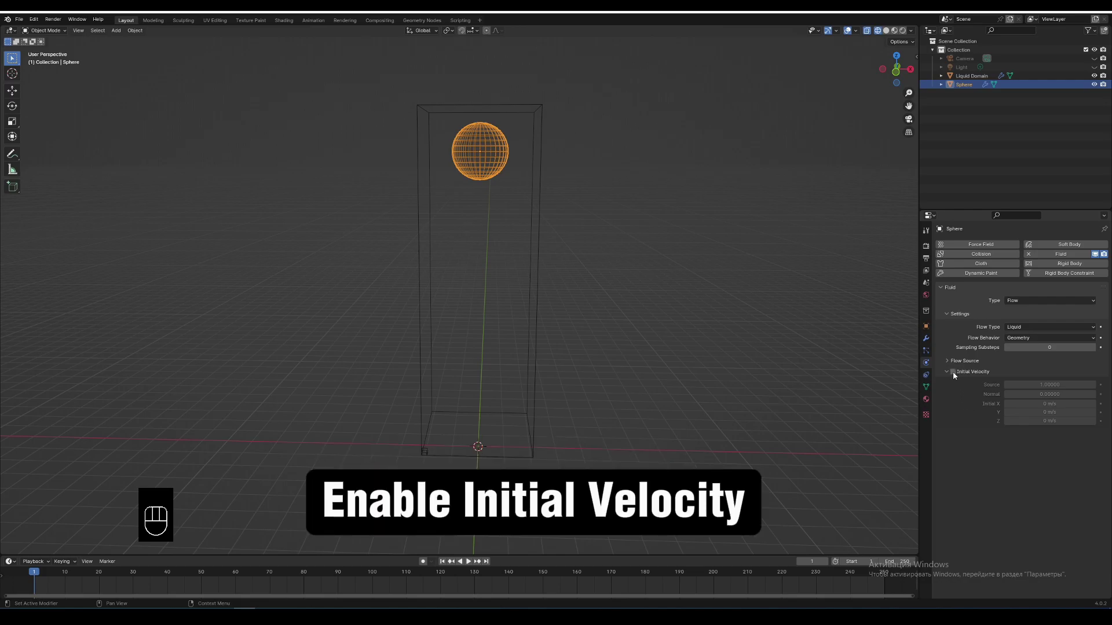
left_click(960, 374)
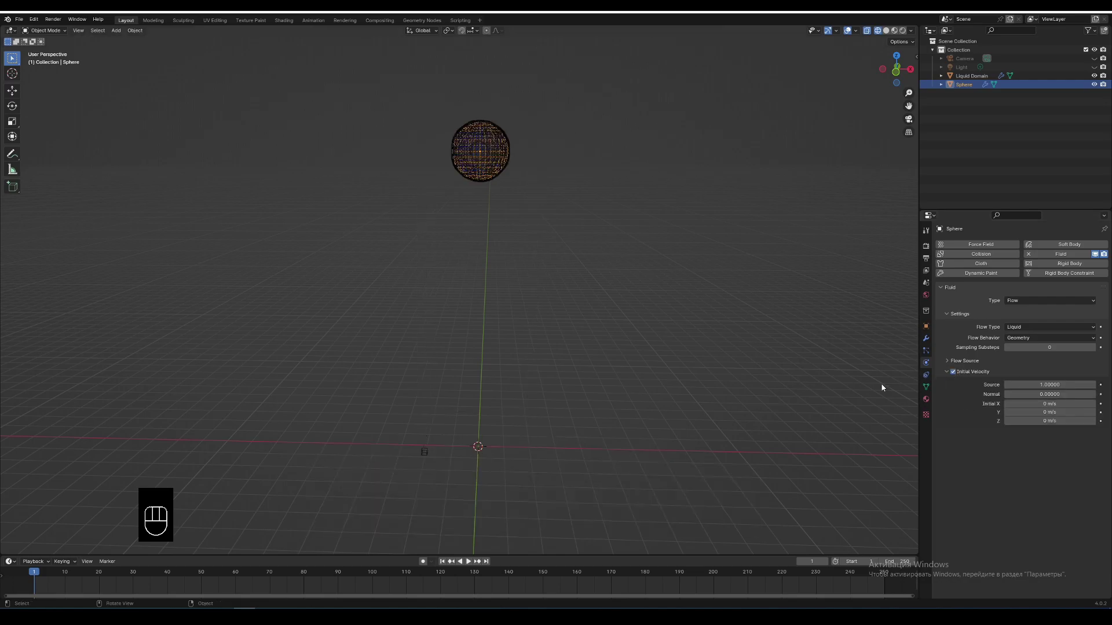
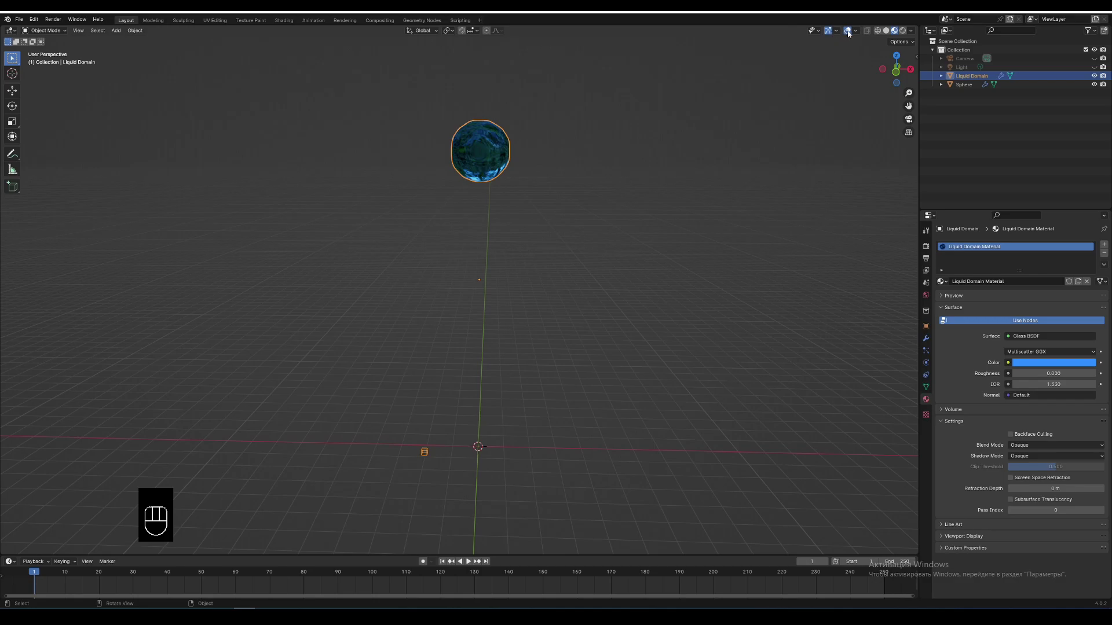
Switch the viewport to Rendered shading to preview the blue glass domain.
left_click(854, 32)
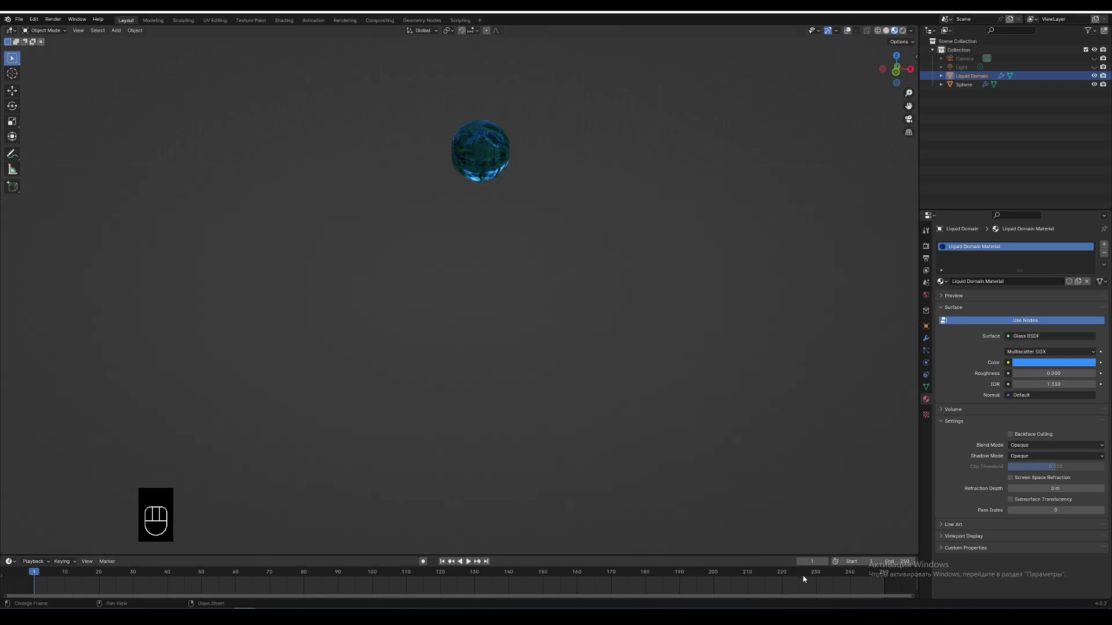
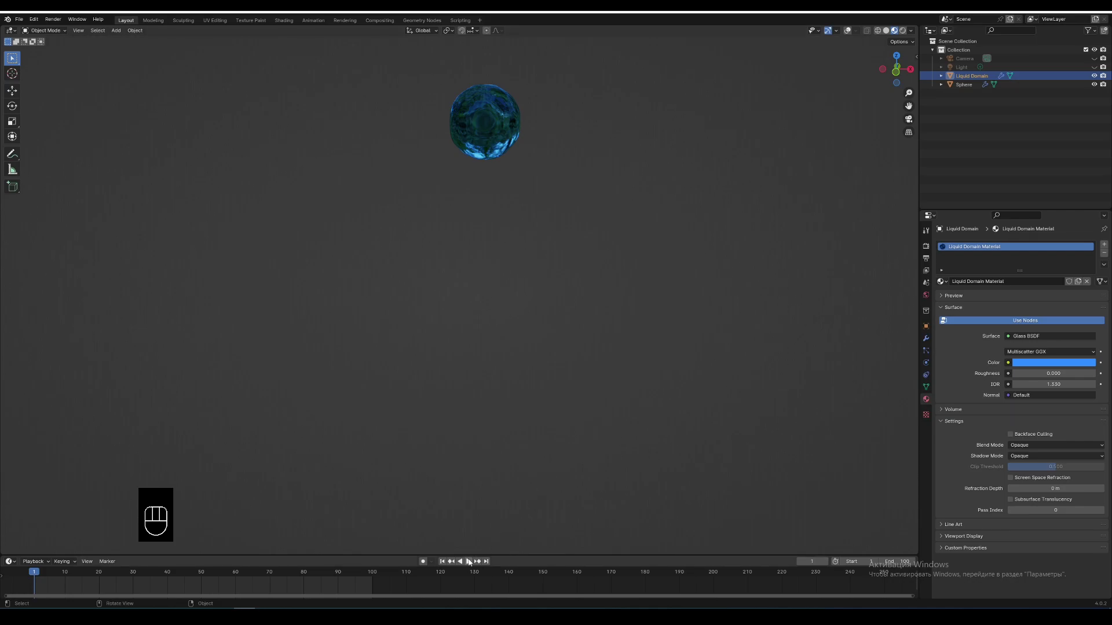
Play the 100-frame animation so the liquid sphere falls and splashes.
left_click(475, 560)
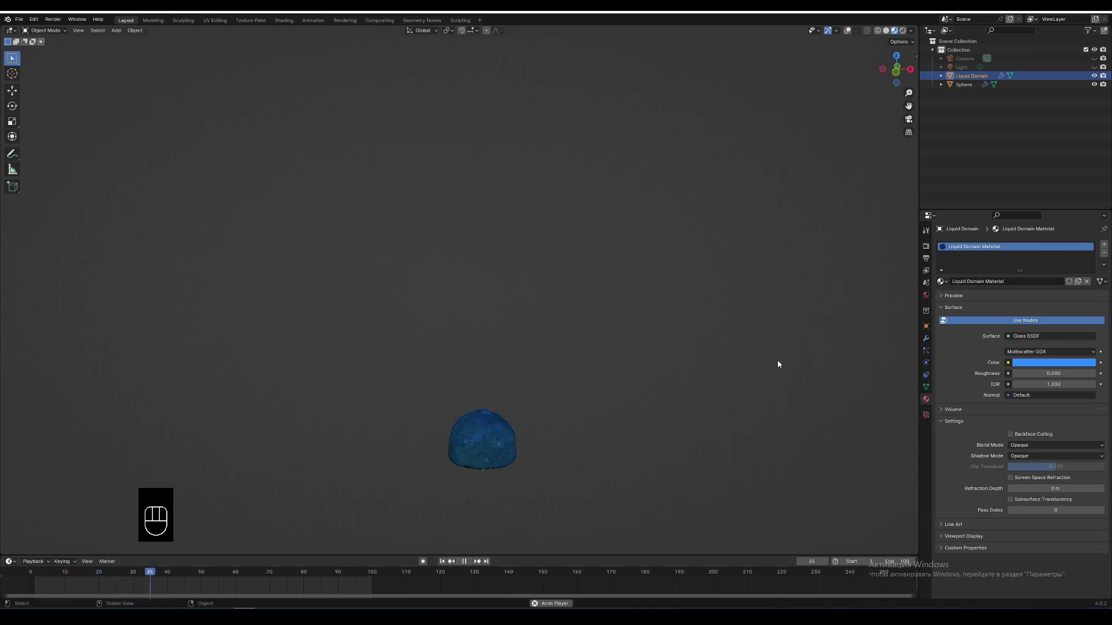